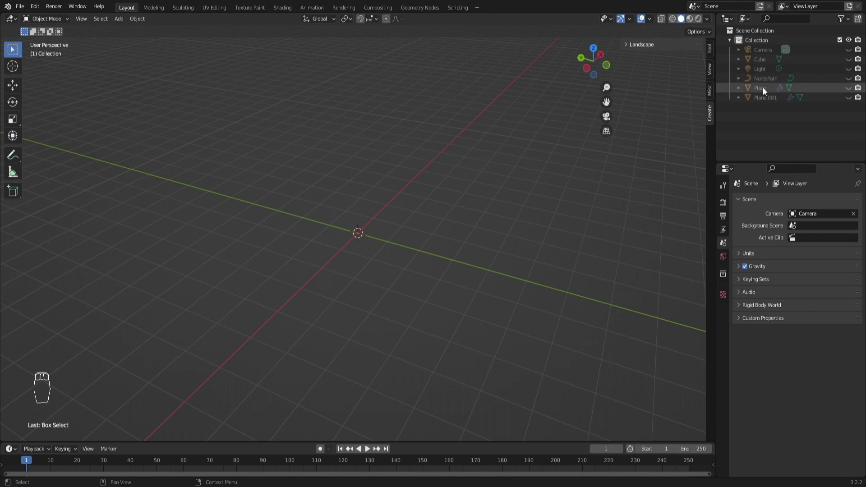
- Unhide the sink basin, counter, faucet path and cabinet objects in the Outliner
drag(580, 169, 794, 110)
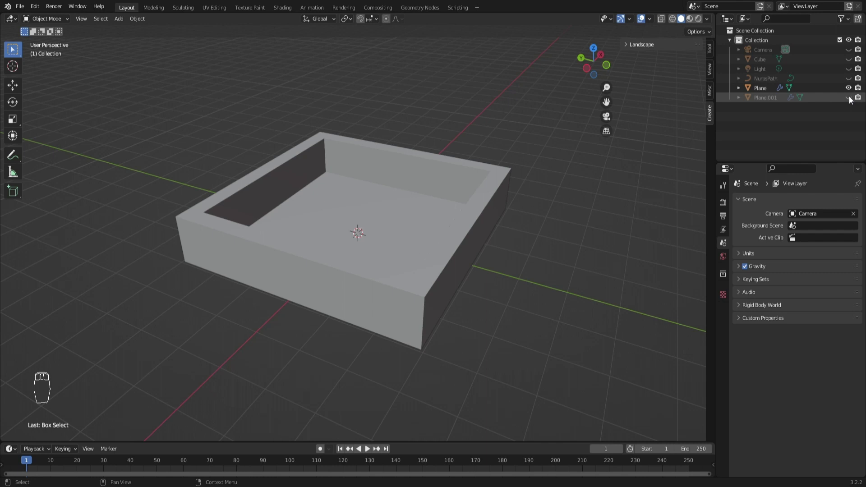
drag(530, 155, 802, 79)
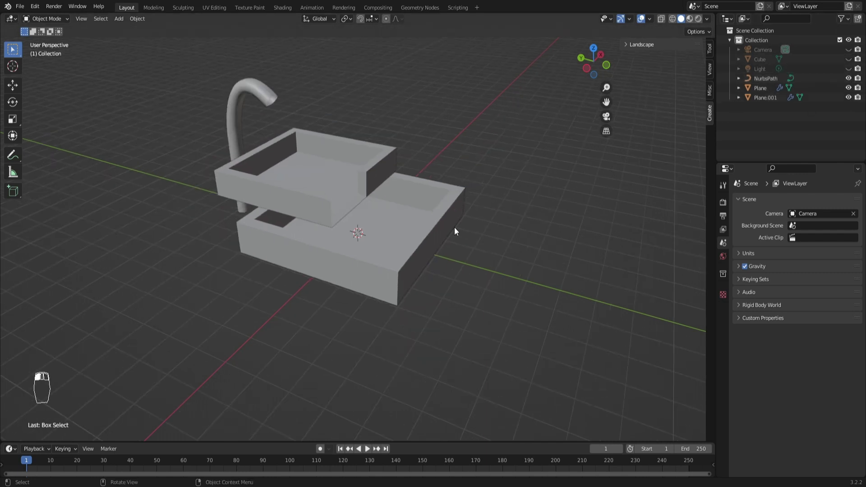
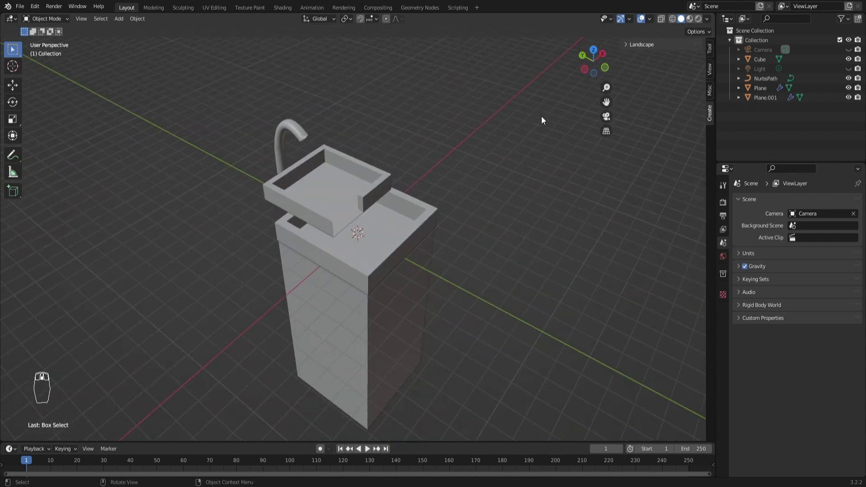
- Shrink the new UV sphere and raise it to the top of the faucet in front view
drag(324, 103, 323, 91)
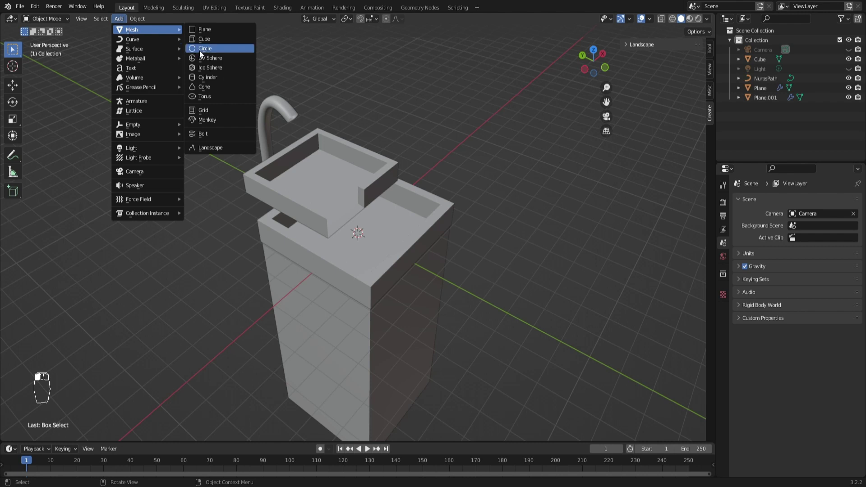
key(KP_1)
key(s)
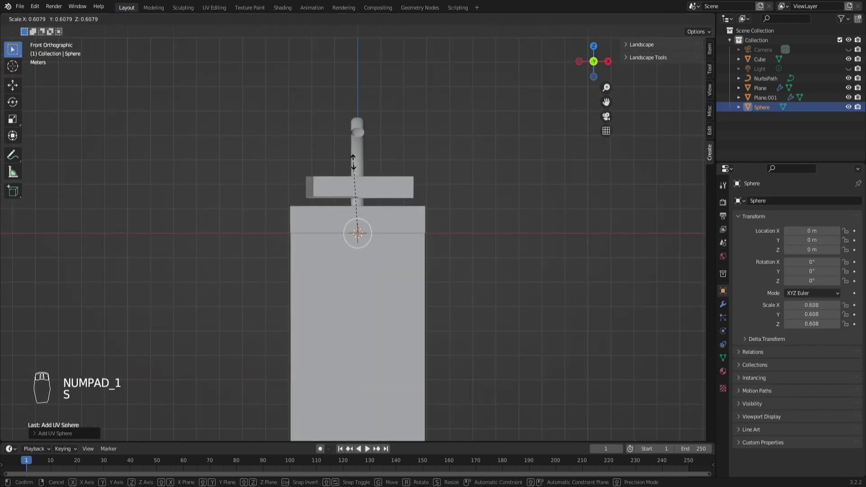
key(s)
drag(361, 213, 408, 205)
key(g)
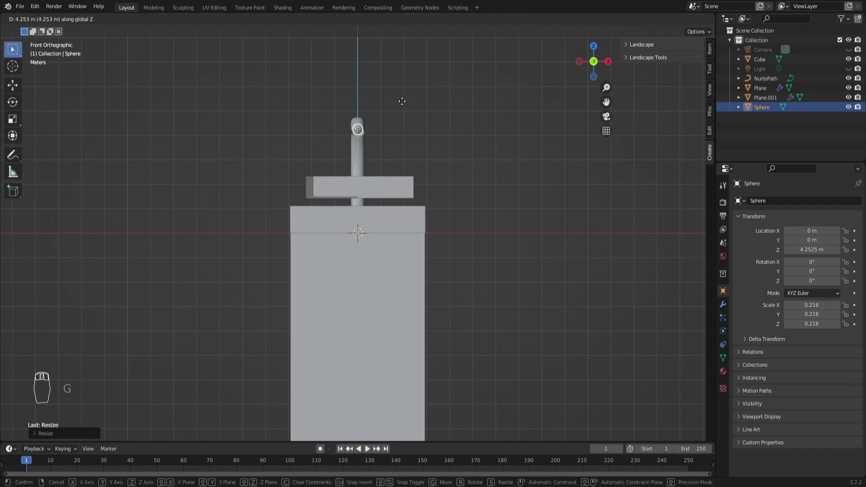
click(403, 105)
key(`)
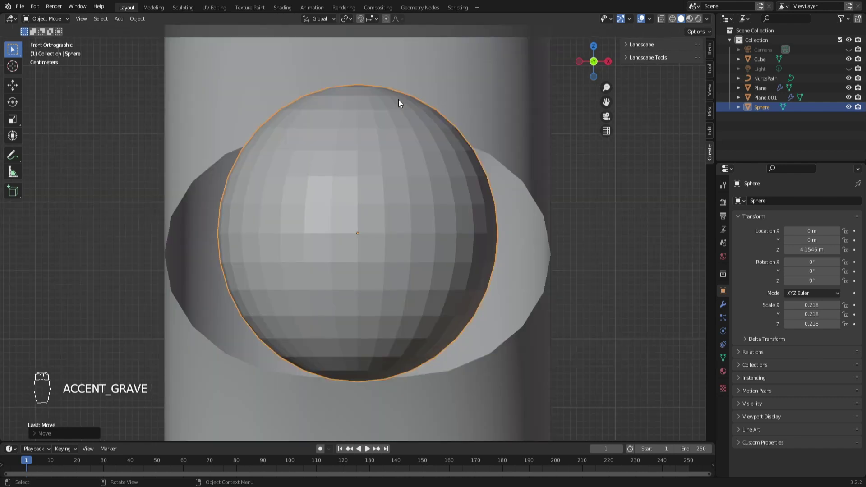
key(s)
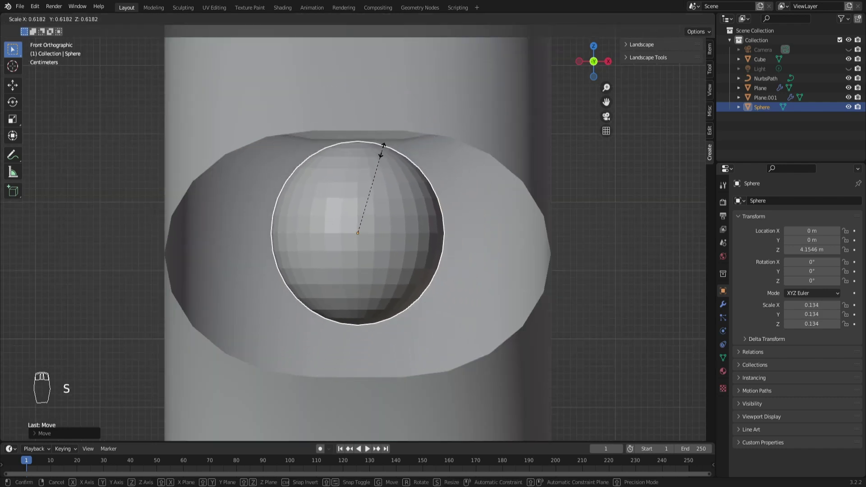
click(387, 155)
- From the side view, slide the sphere along one axis to the faucet tip
key(KP_1)
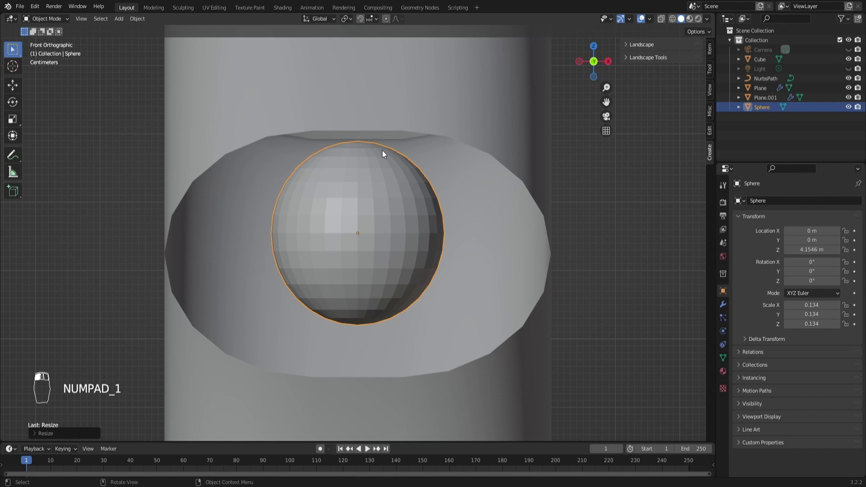
key(`)
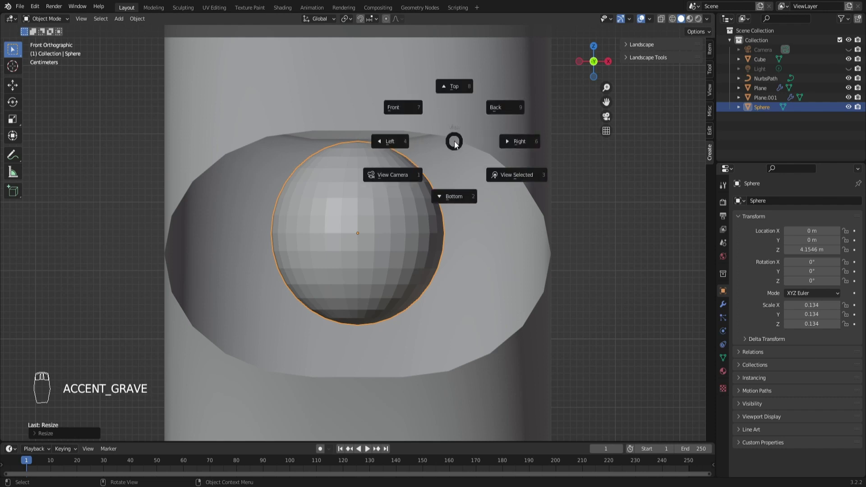
click(476, 153)
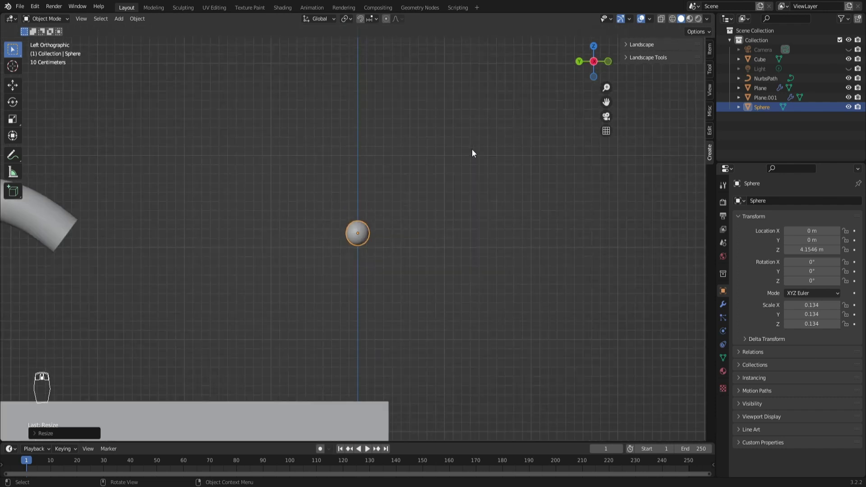
key(g)
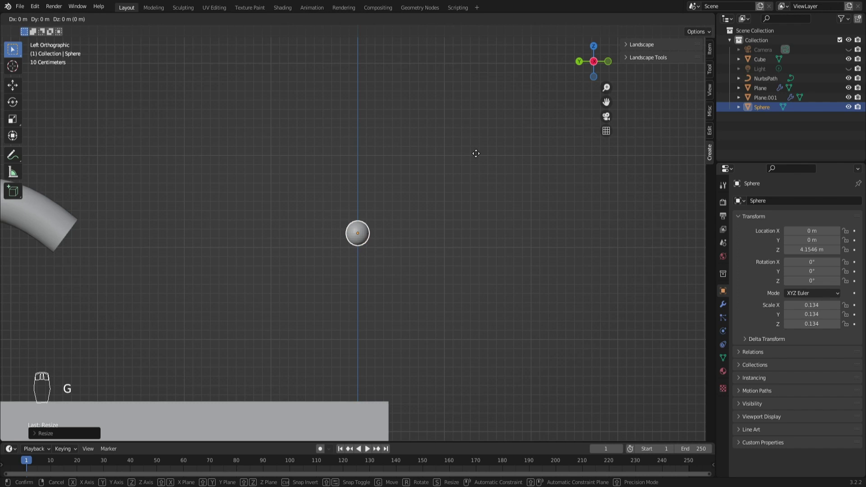
drag(388, 195, 367, 237)
middle_click(367, 238)
middle_click(391, 234)
click(392, 234)
key(g)
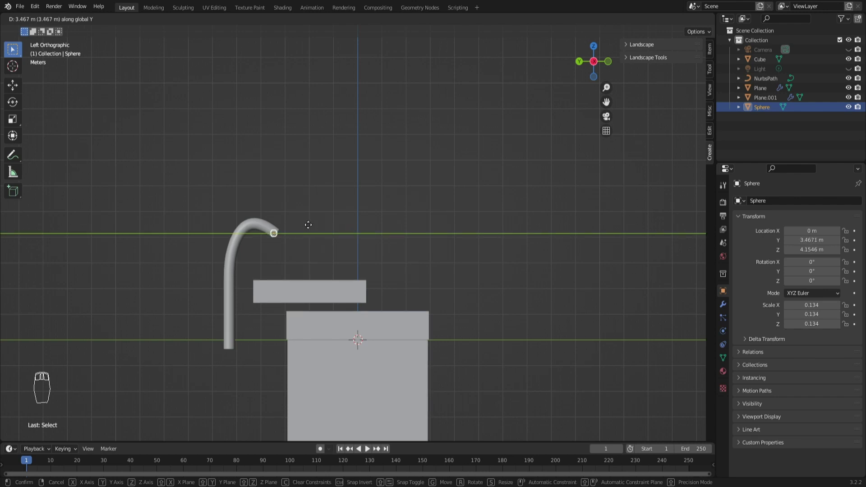
click(308, 224)
- Nudge the sphere into the spout opening and enlarge it to match the mouth
key(g)
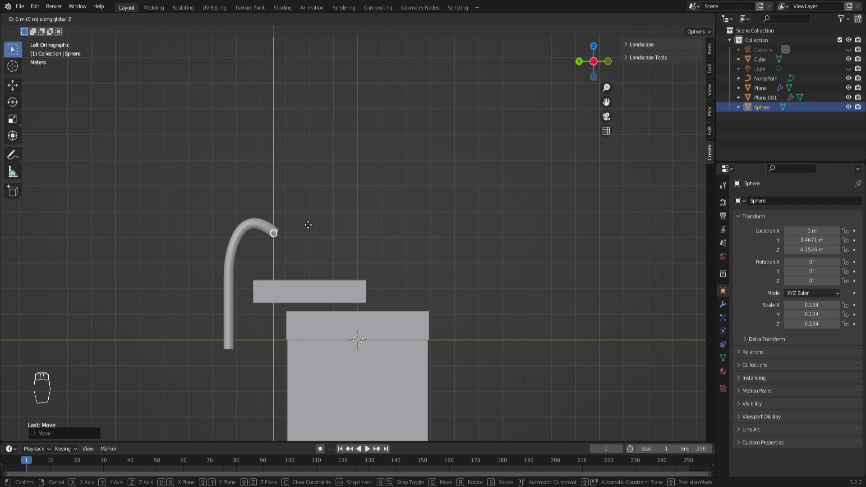
key(g)
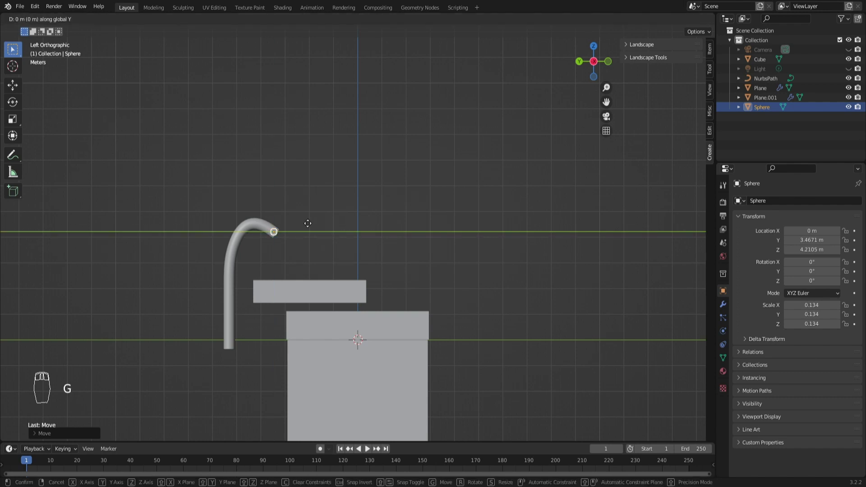
drag(307, 222, 583, 114)
key(`)
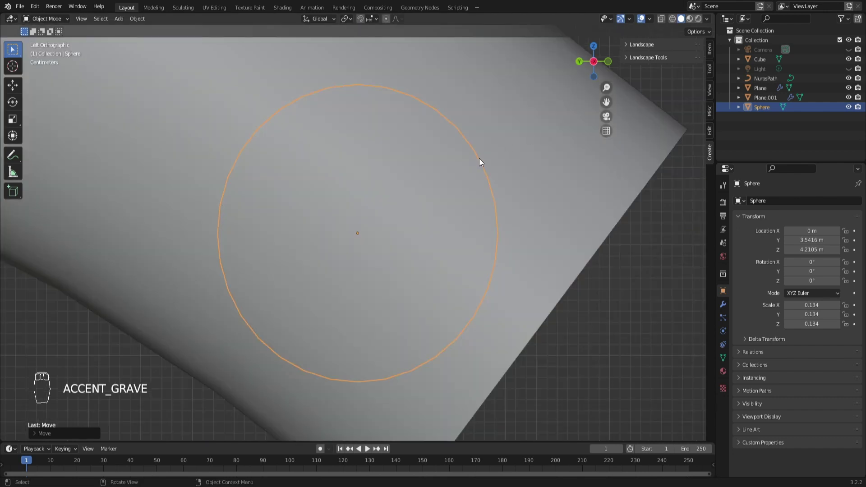
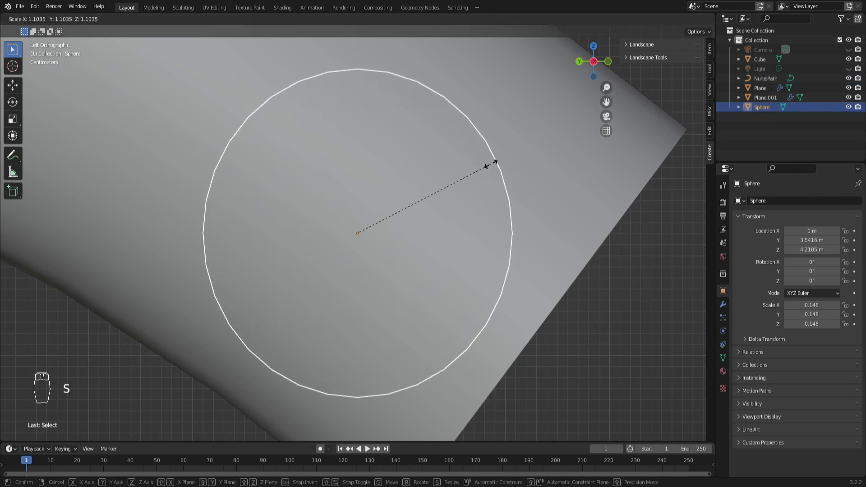
click(507, 155)
key(g)
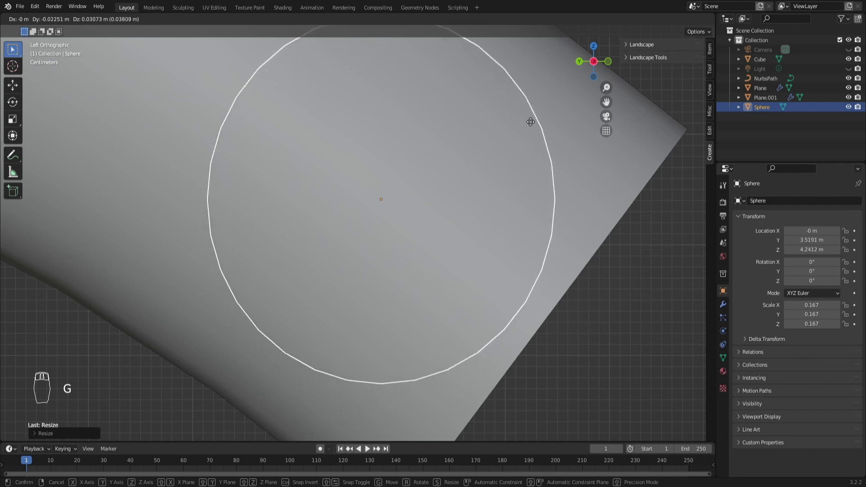
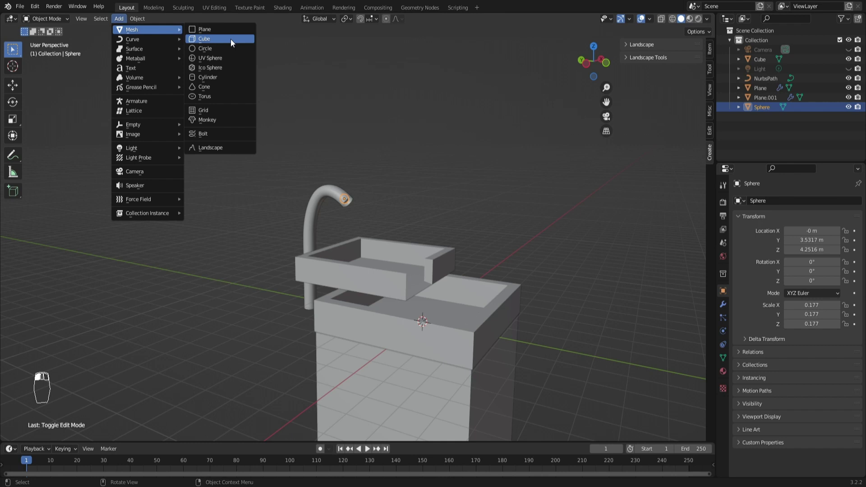
- Scale up a stray cube, delete it again and bring up the object operations list
key(s)
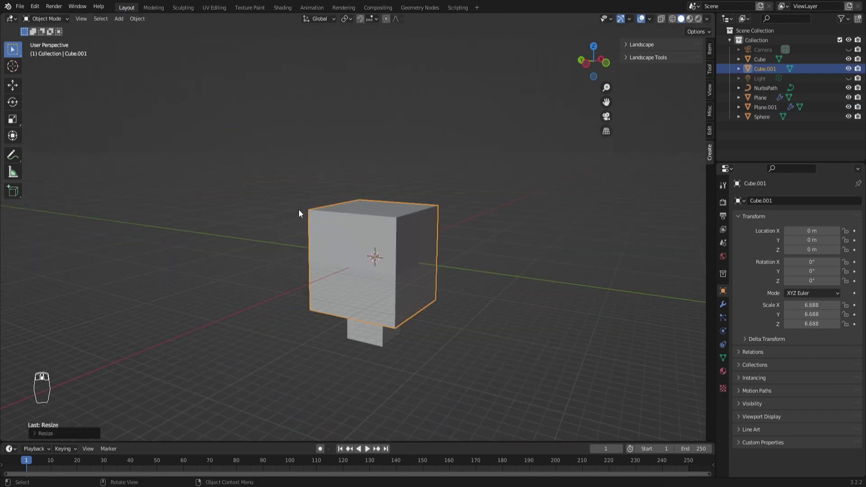
key(Delete)
middle_click(380, 254)
click(767, 112)
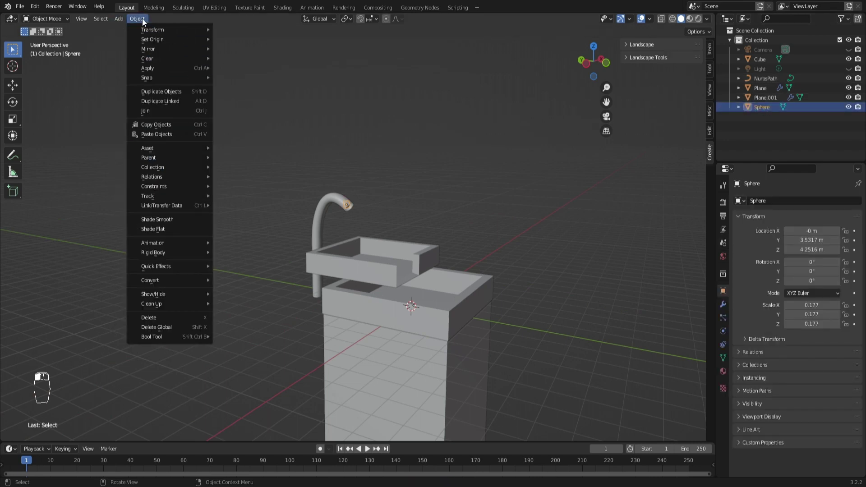
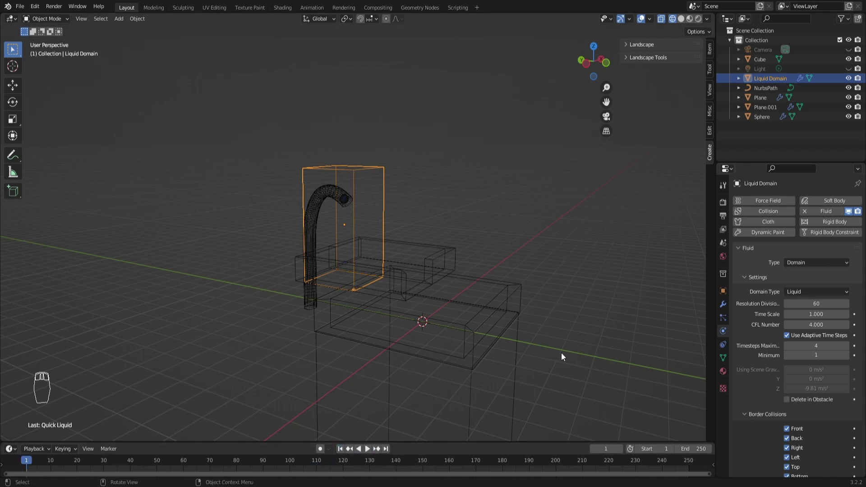
- Set the Plane as a fluid collision effector and start playing the liquid simulation
drag(550, 275, 802, 283)
drag(807, 264, 800, 339)
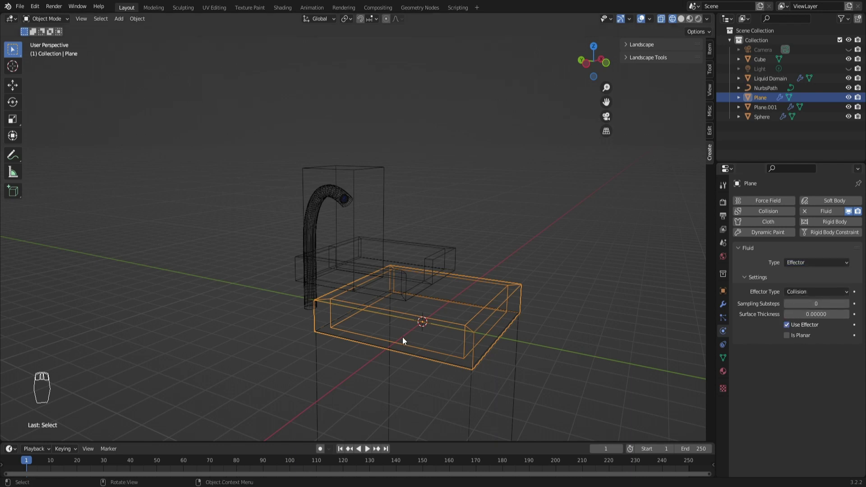
drag(488, 390, 514, 276)
key(space)
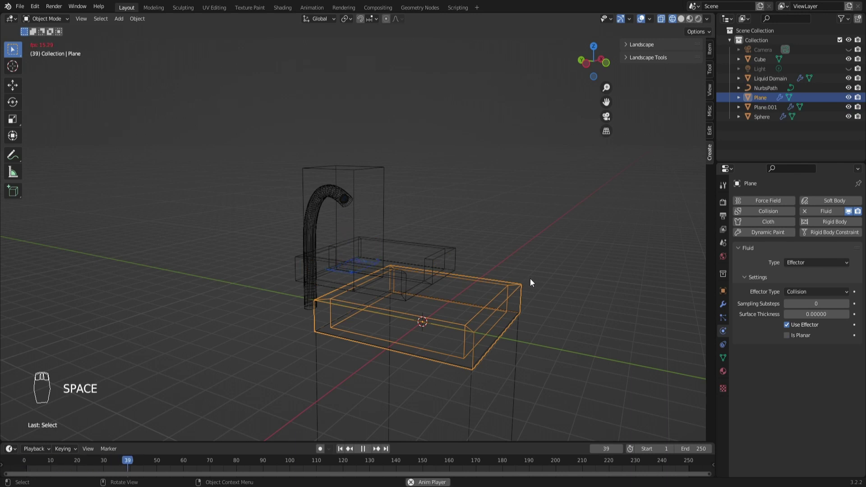
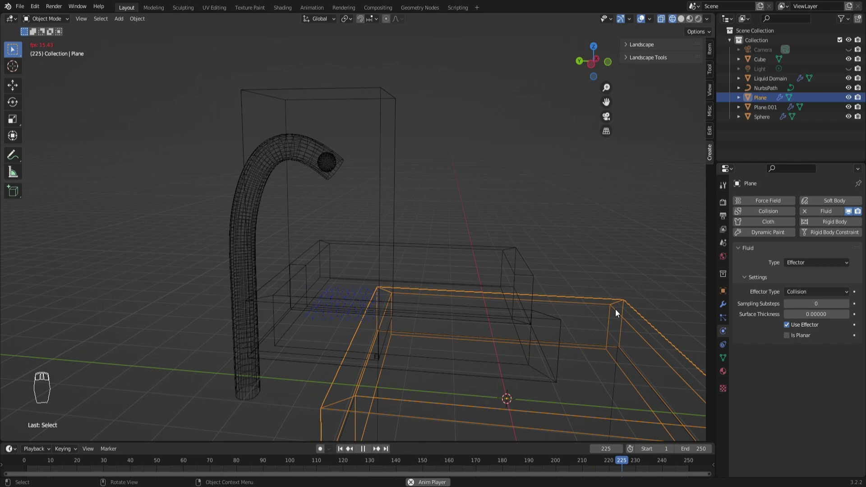
- Scale up the Liquid Domain in front view to enclose faucet and sink, then replay
key(space)
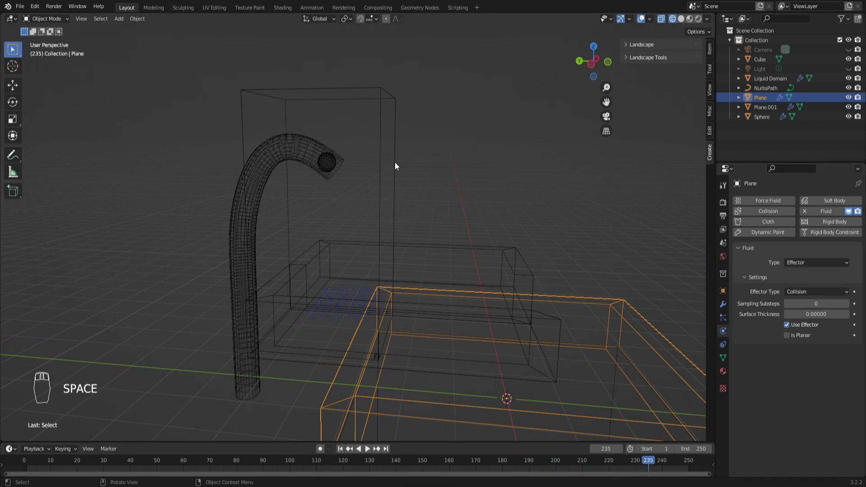
key(KP_1)
key(s)
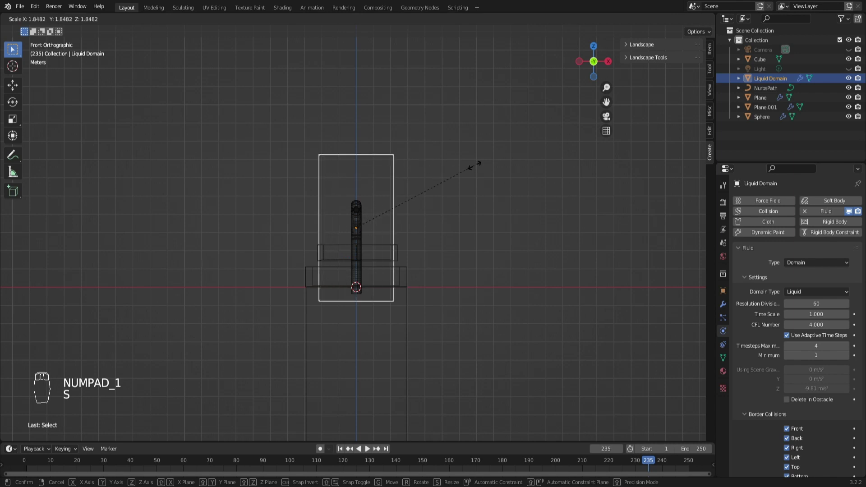
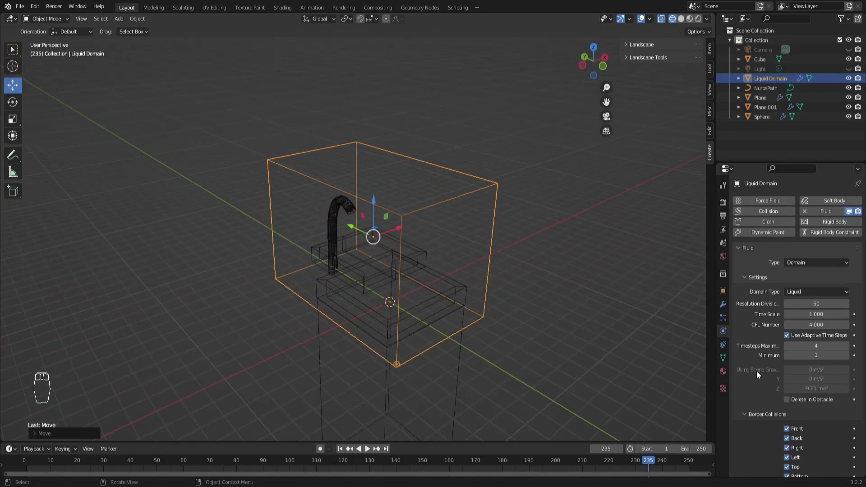
key(space)
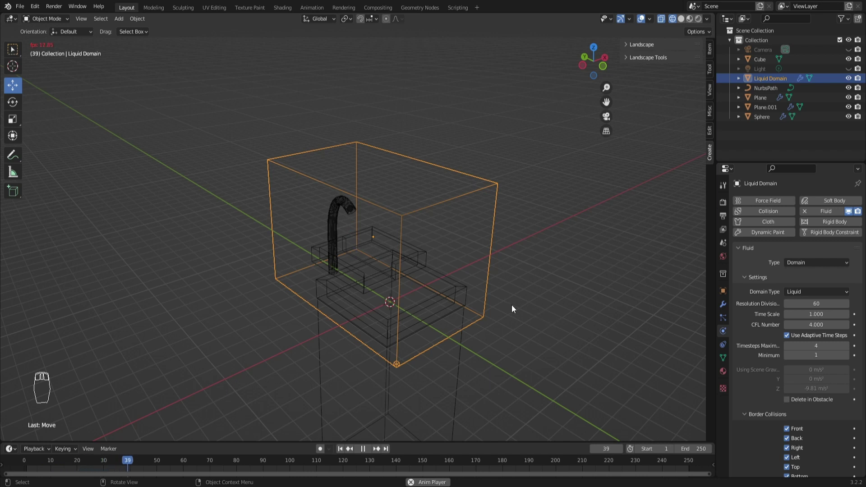
- Give the sphere inflow a -2 m/s Z initial velocity with domain resolution 96 and replay
key(space)
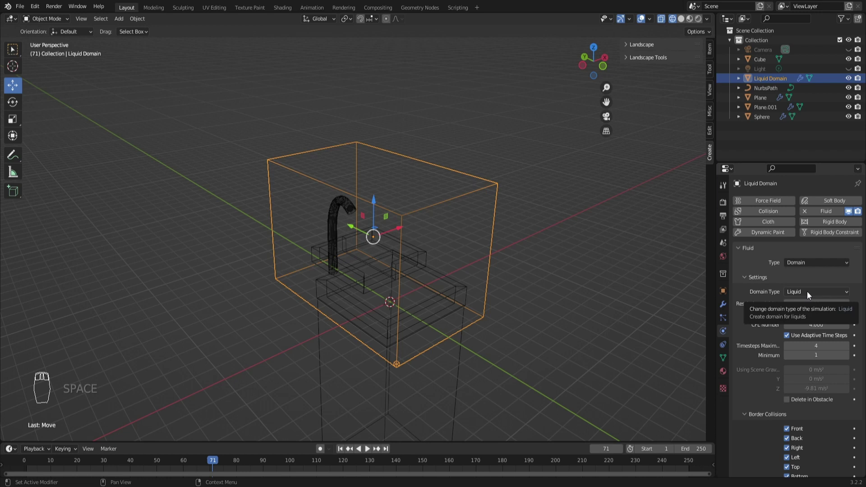
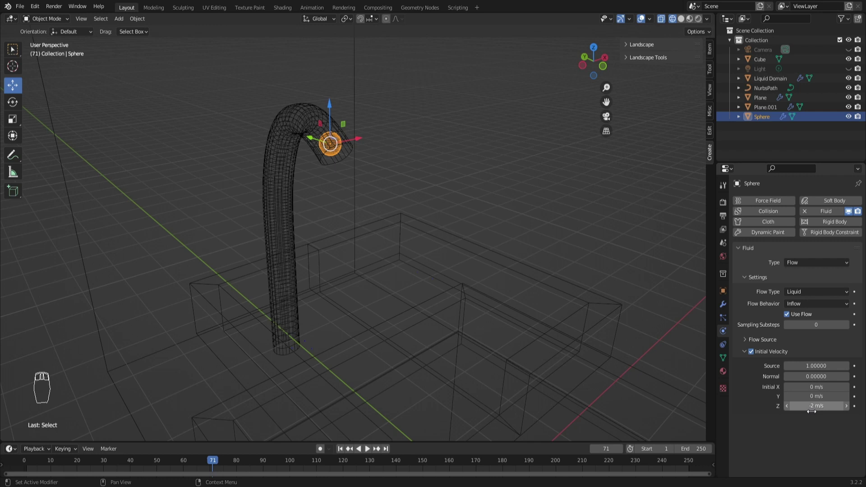
drag(341, 455, 372, 451)
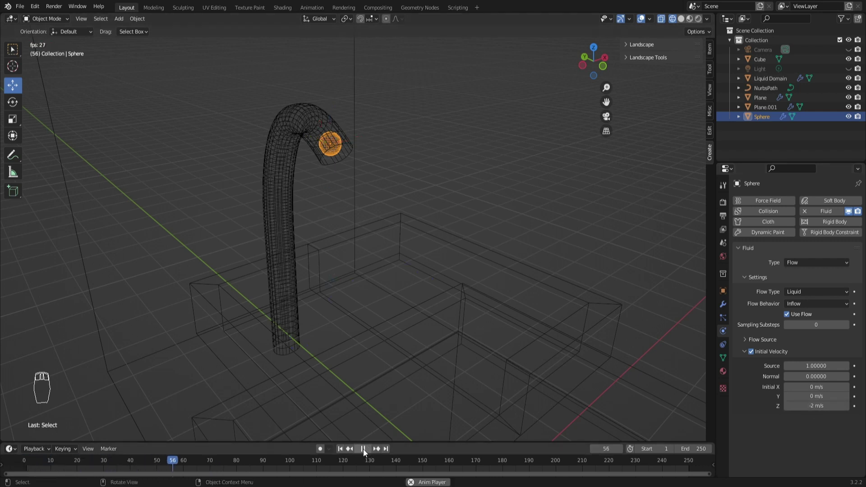
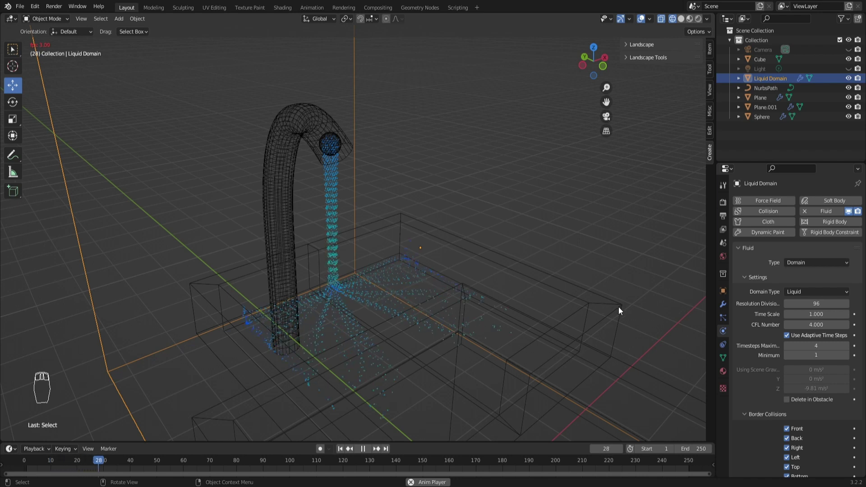
drag(604, 302, 605, 308)
drag(605, 307, 615, 291)
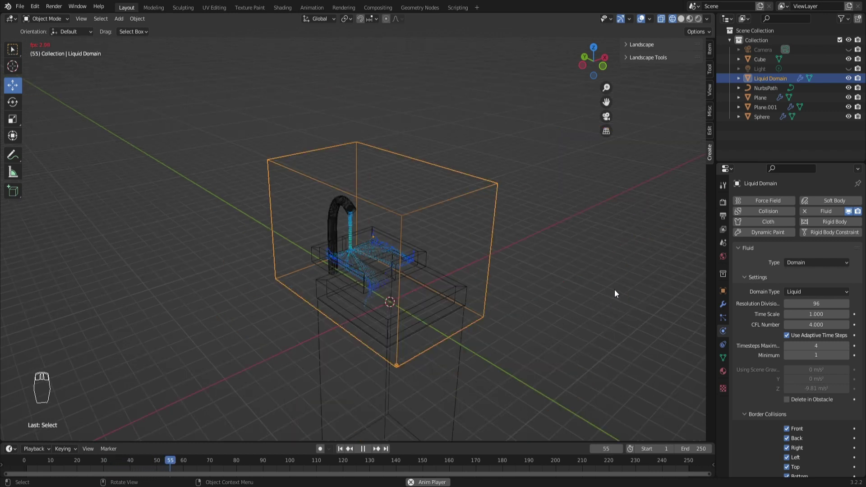
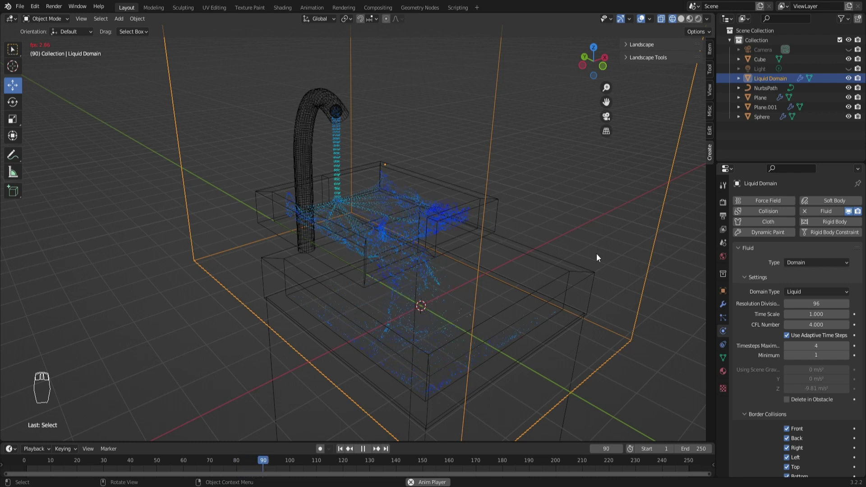
- Reset the sphere inflow's initial Z velocity from -2 m/s back to 0 m/s
key(space)
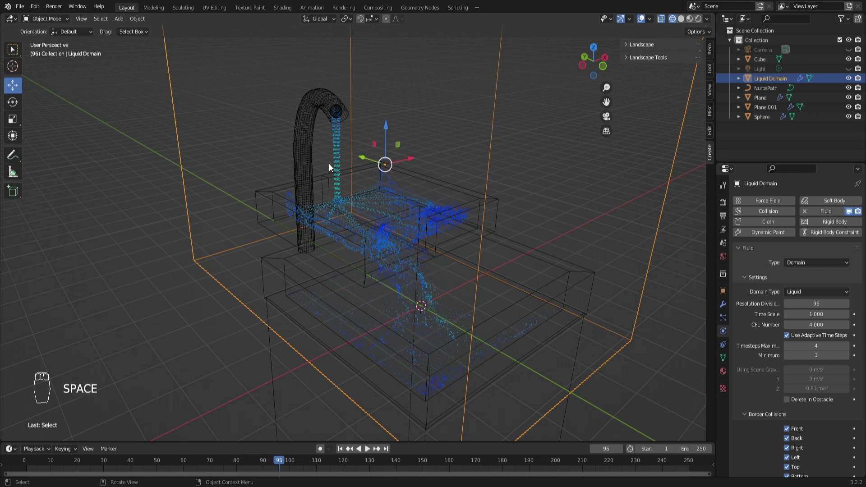
drag(463, 170, 341, 145)
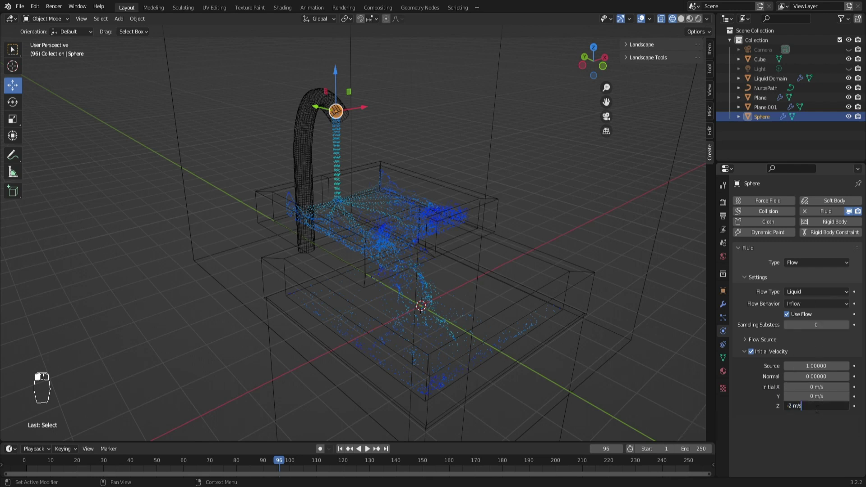
key(BackSpace)
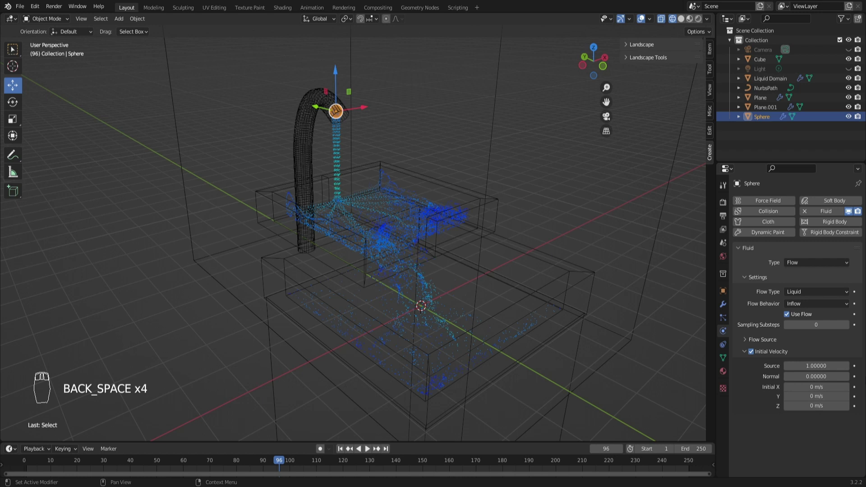
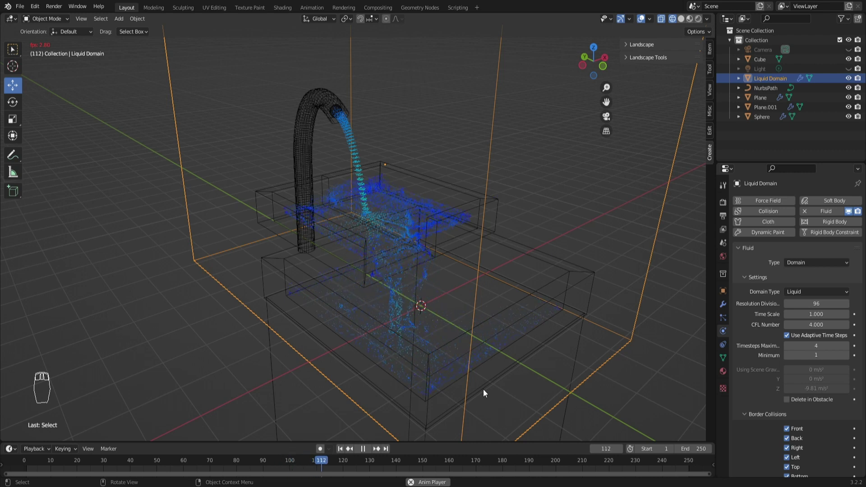
- End the timeline and domain cache at frame 100, caching to the Desktop folder
key(space)
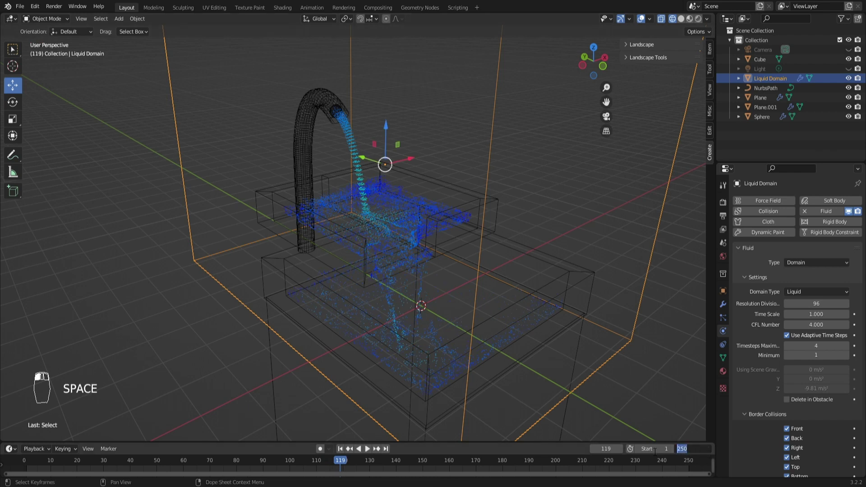
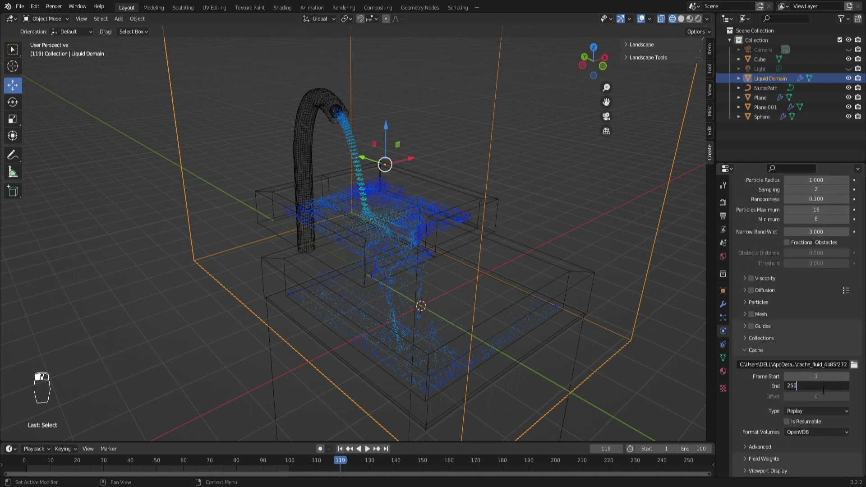
key(0)
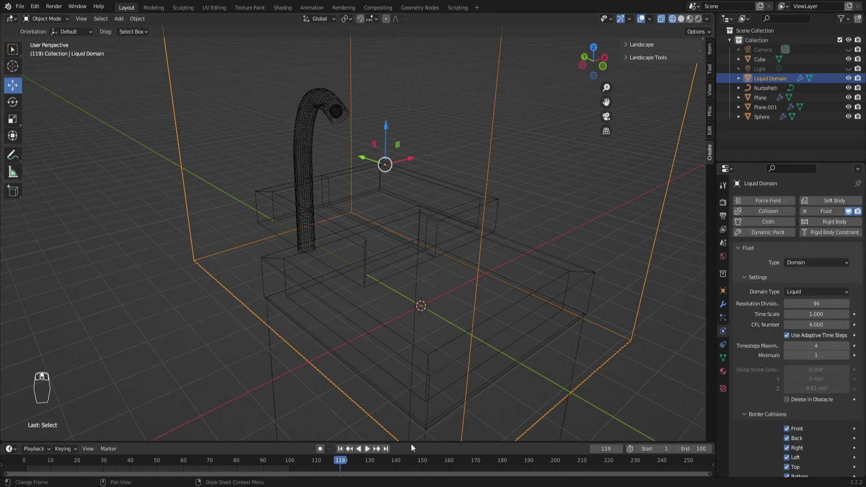
- Enable Mesh on the Liquid Domain and bake the liquid into a surface mesh cache
drag(349, 452, 554, 420)
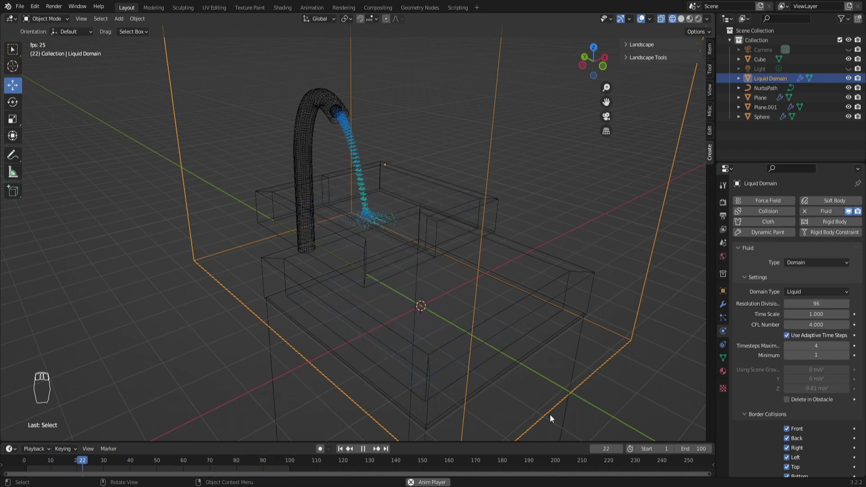
key(space)
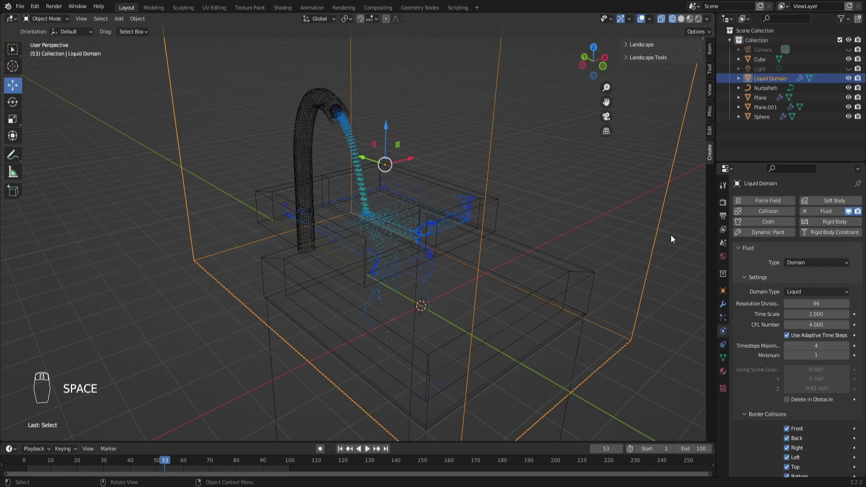
drag(765, 311, 838, 433)
drag(838, 434, 811, 431)
drag(808, 425, 817, 430)
drag(806, 415, 790, 378)
drag(727, 247, 748, 319)
drag(793, 352, 833, 360)
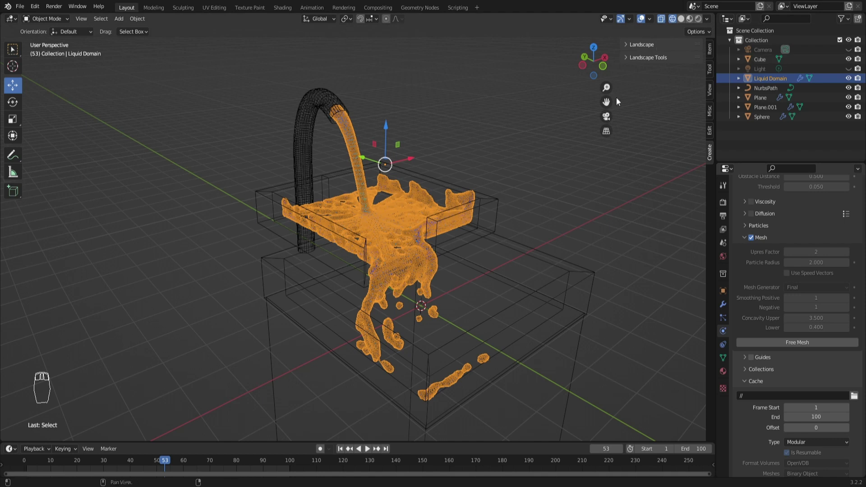
- Play the baked liquid mesh twice in solid shading, then stop at the first frame
key(space)
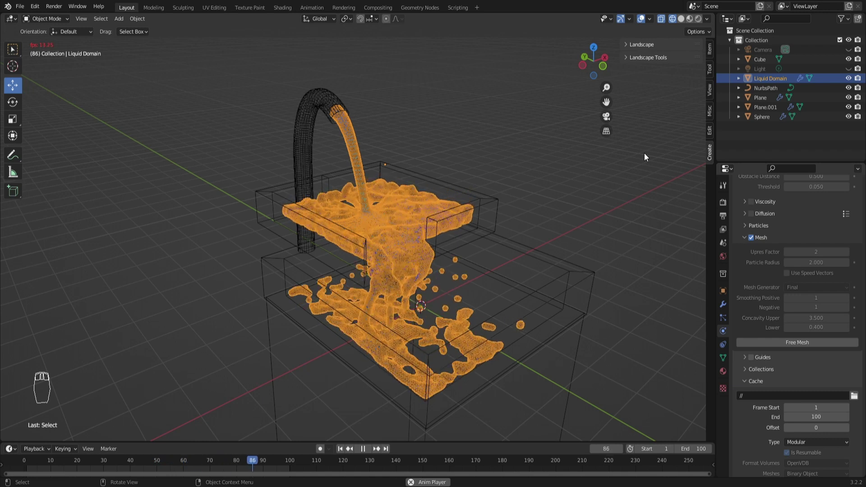
key(space)
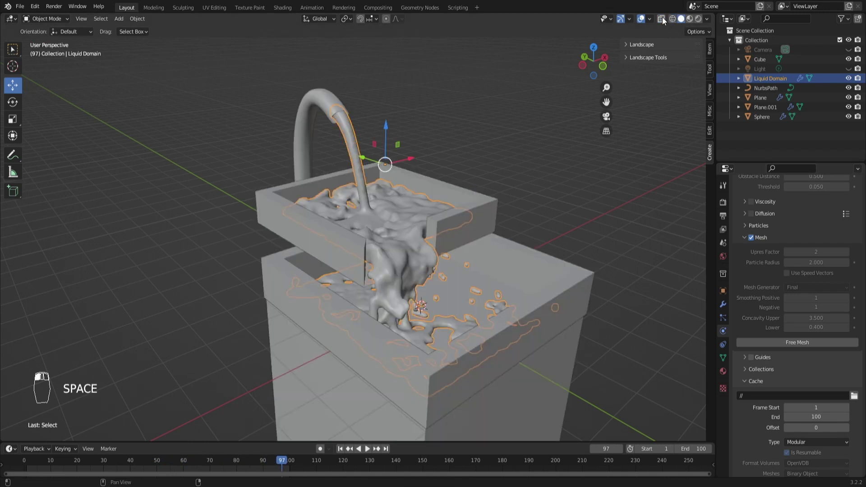
key(space)
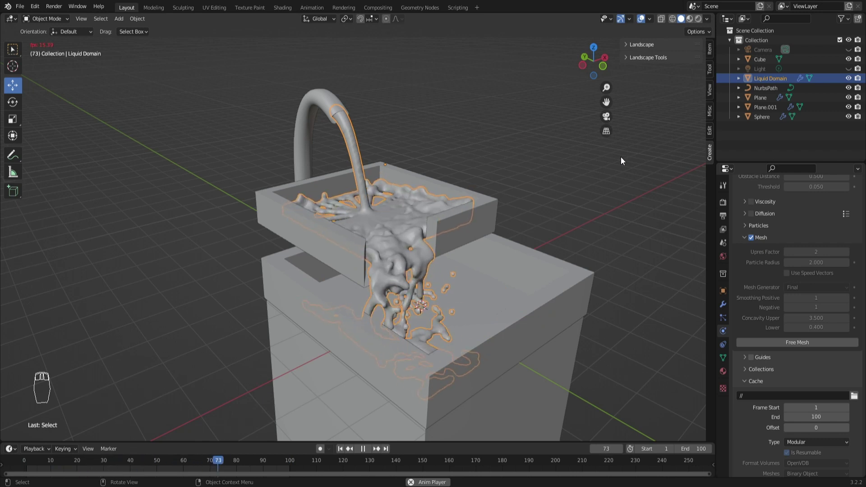
key(space)
middle_click(542, 170)
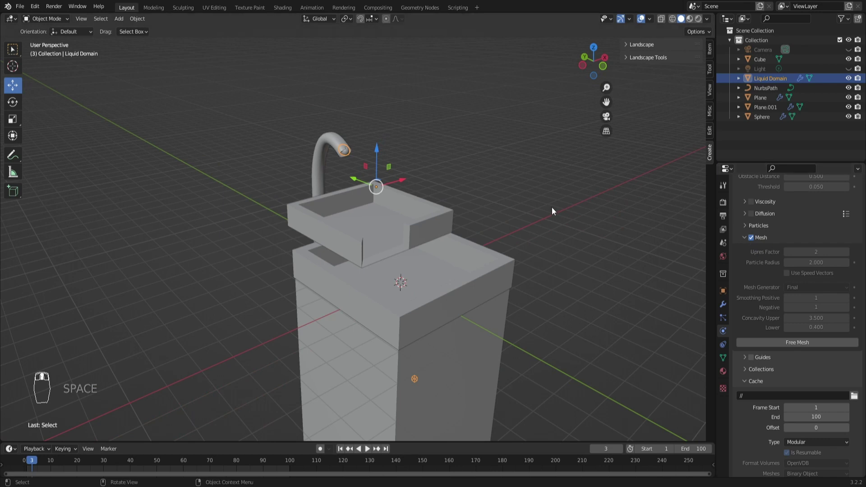
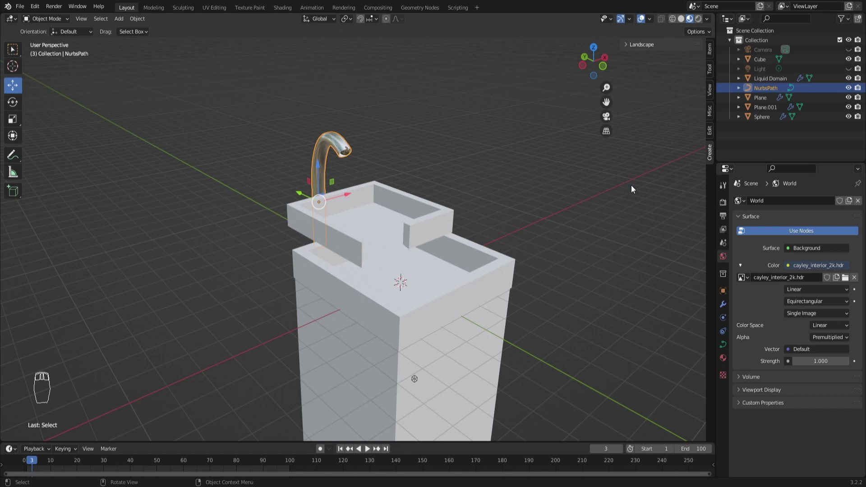
- Assign cayley_interior_2k.hdr as the World Environment Texture and preview the sink against it
drag(625, 198, 693, 49)
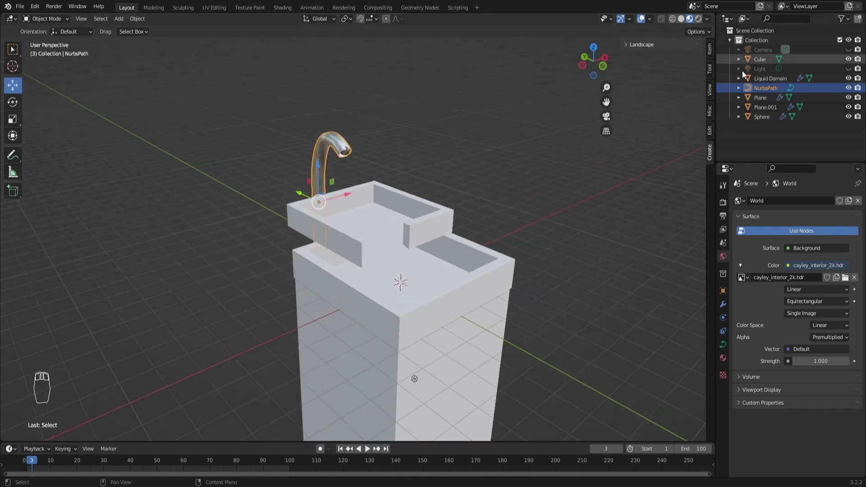
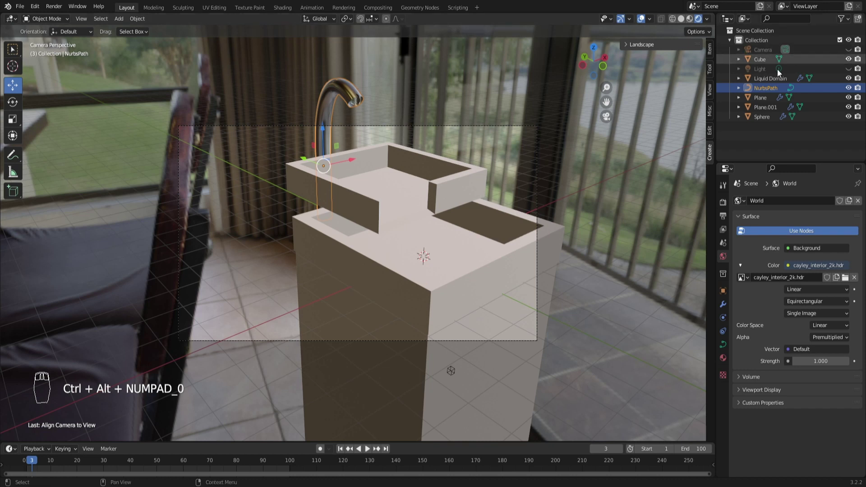
- Frame the sink with the camera locked to view, then release the lock
drag(602, 165, 712, 116)
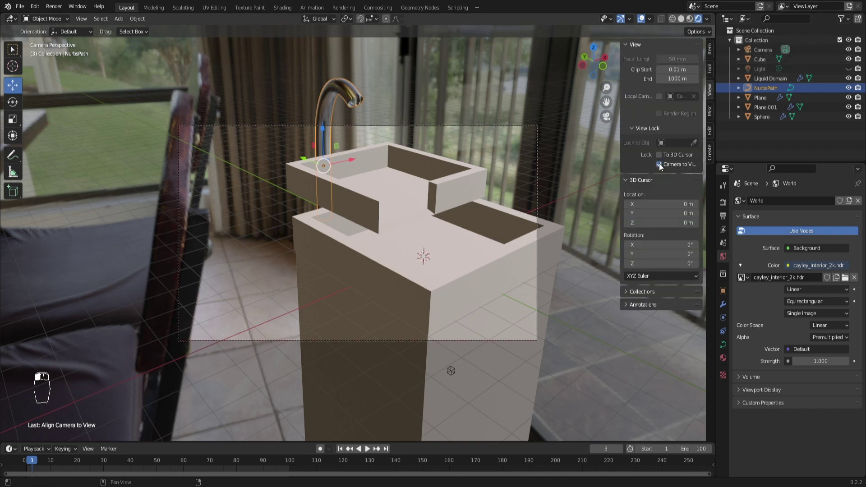
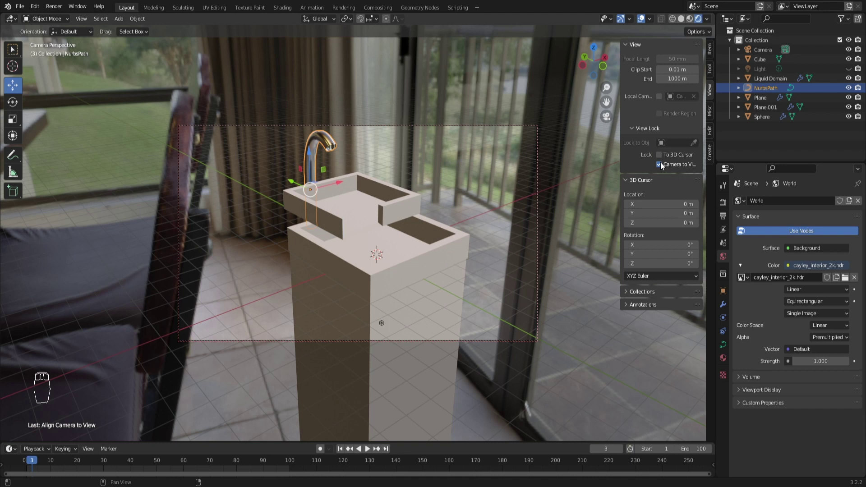
drag(664, 168, 588, 160)
middle_click(588, 160)
click(588, 160)
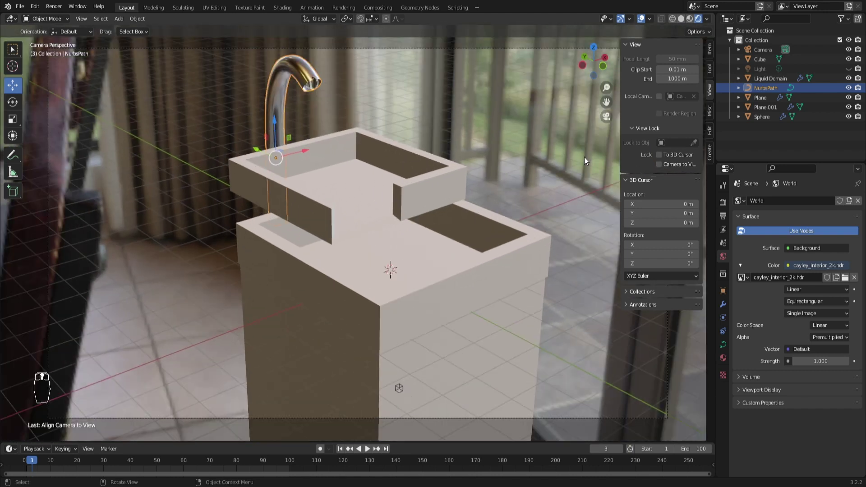
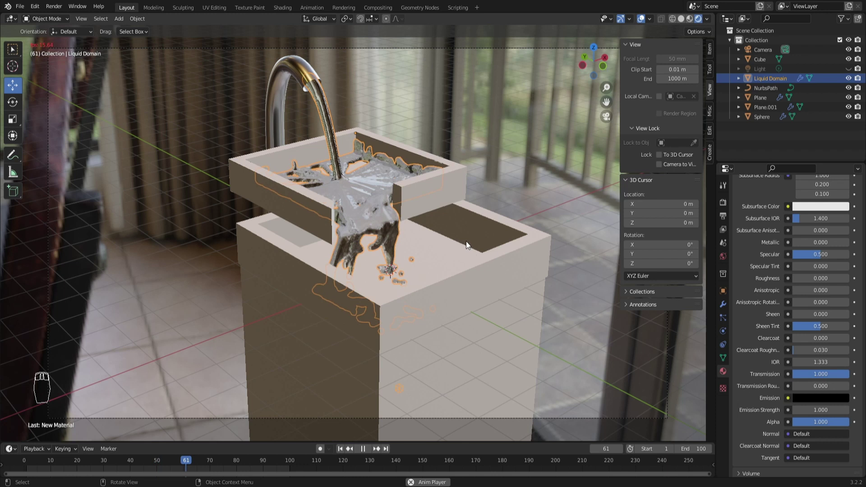
- Make the liquid clear water (Transmission 1, IOR 1.333), add an area light, switch to Cycles and replay
key(space)
click(609, 62)
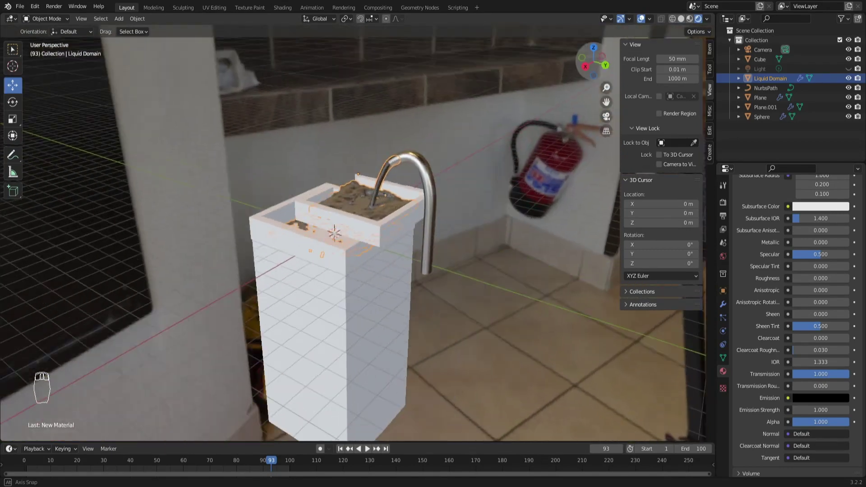
key(space)
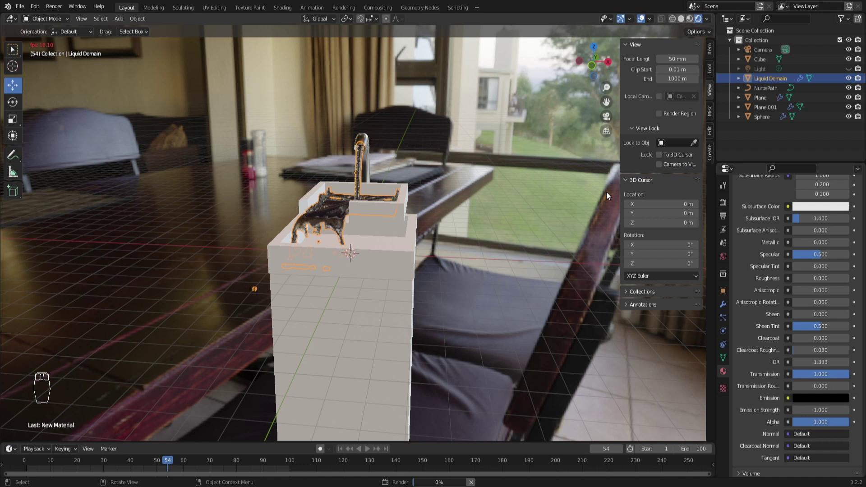
- Enable viewport denoising, set render max samples to 50 and scroll to Color Management
key(F12)
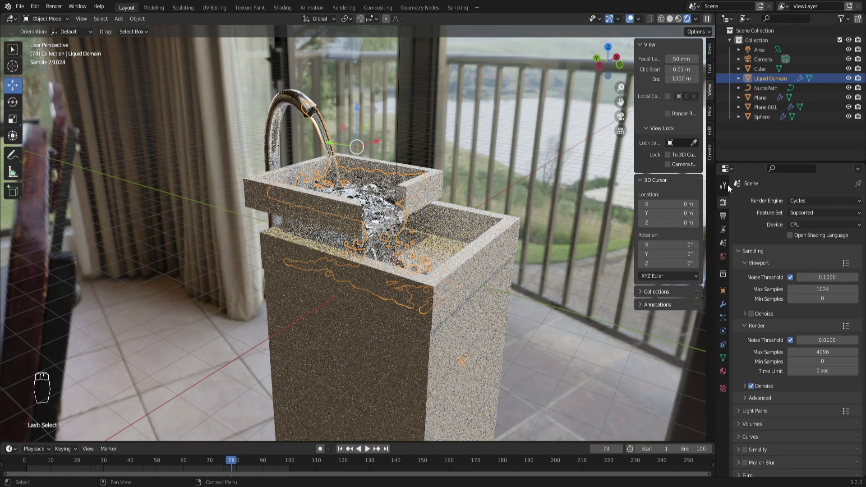
drag(758, 293, 756, 342)
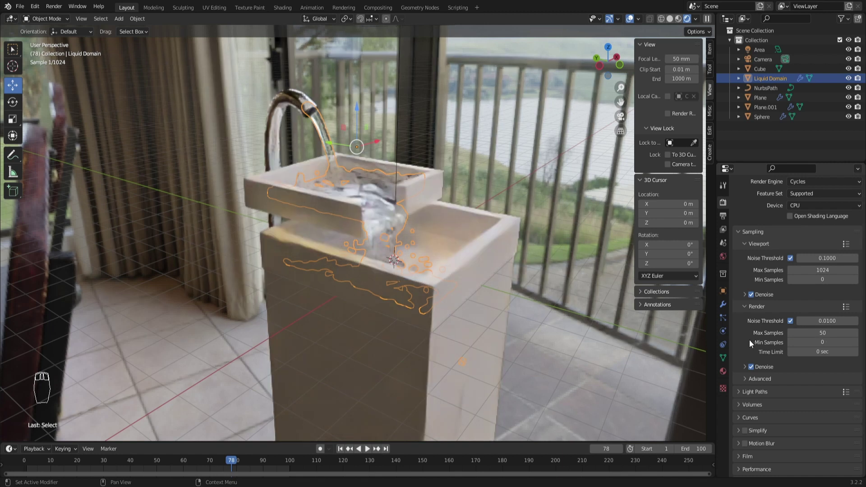
drag(768, 401, 742, 473)
drag(742, 474, 811, 436)
- Set the Filmic look to High Contrast and start a render of the sink scene
middle_click(811, 437)
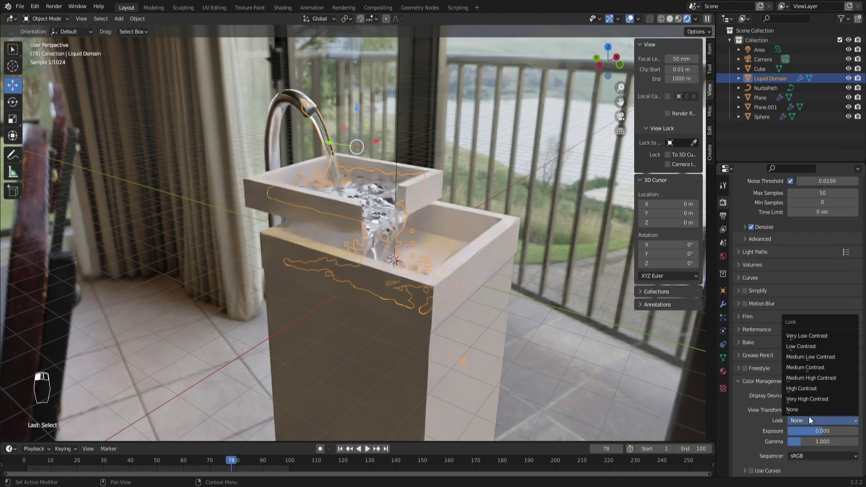
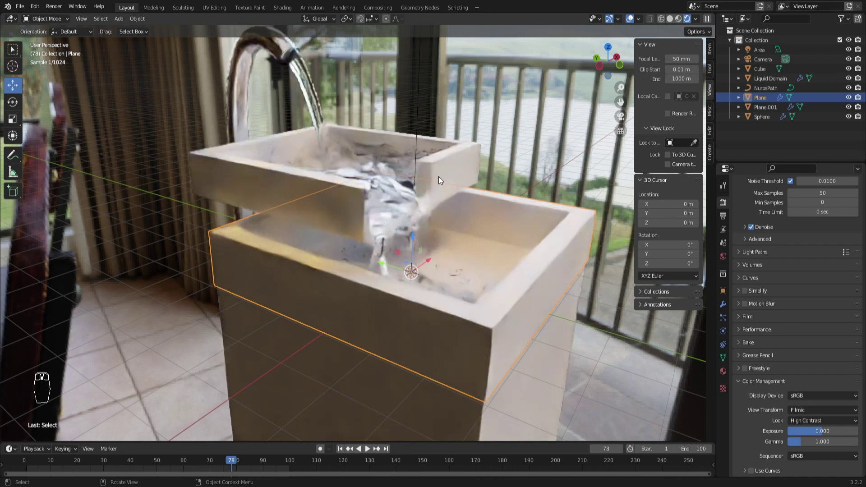
key(F12)
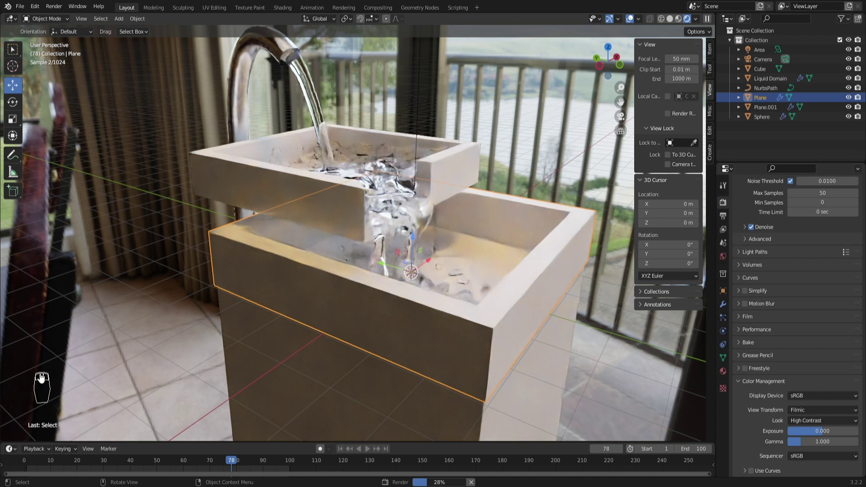
right_click(42, 383)
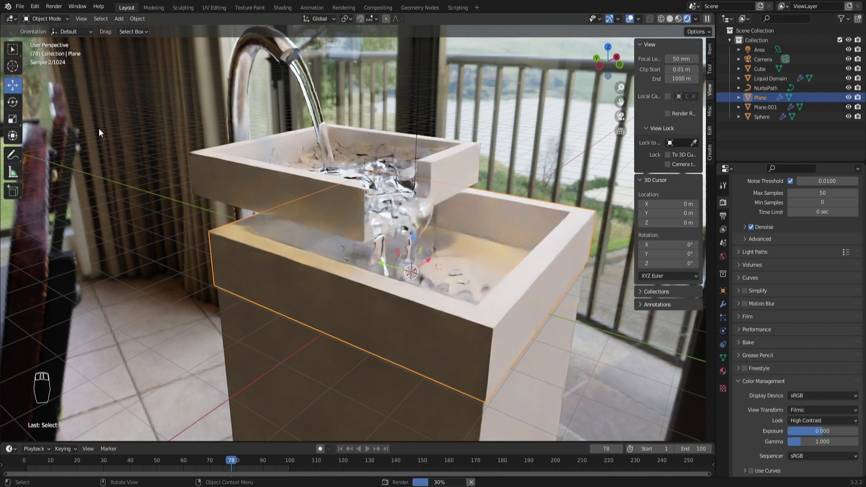